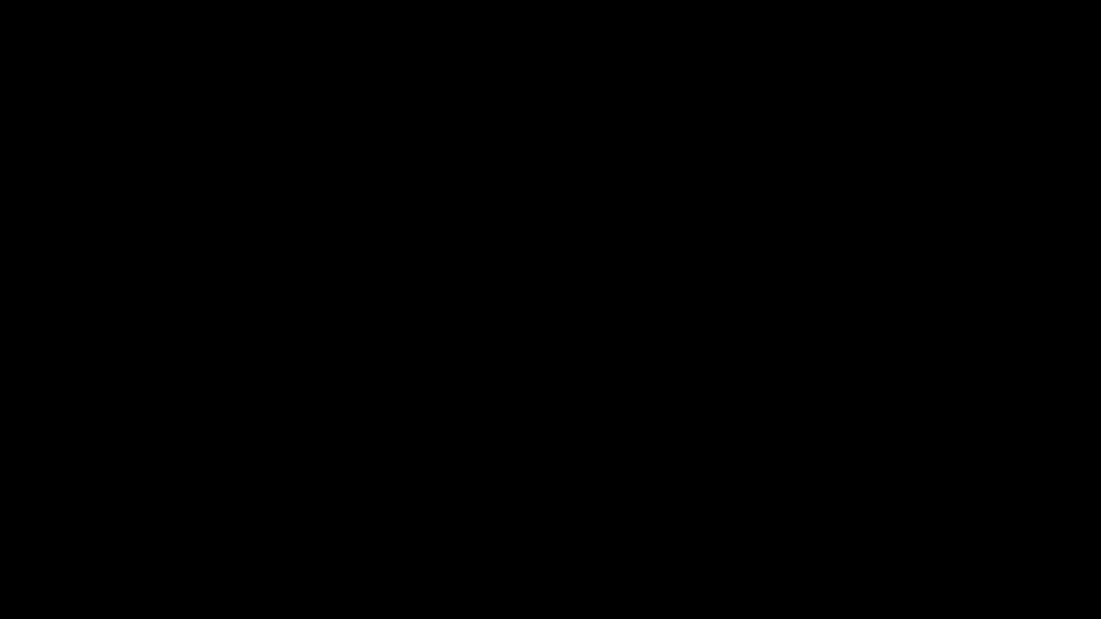
Add a plane and rotate it 90 degrees about the X axis to stand upright.
key(shift+a)
key(r)
key(x)
key(KP_9)
key(KP_0)
key(KP_Enter)
key(KP_Decimal)
key(KP_1)
Scale the panel along X and start a bevel on its front border edges.
drag(657, 340, 702, 366)
key(s)
key(x)
key(ctrl+b)
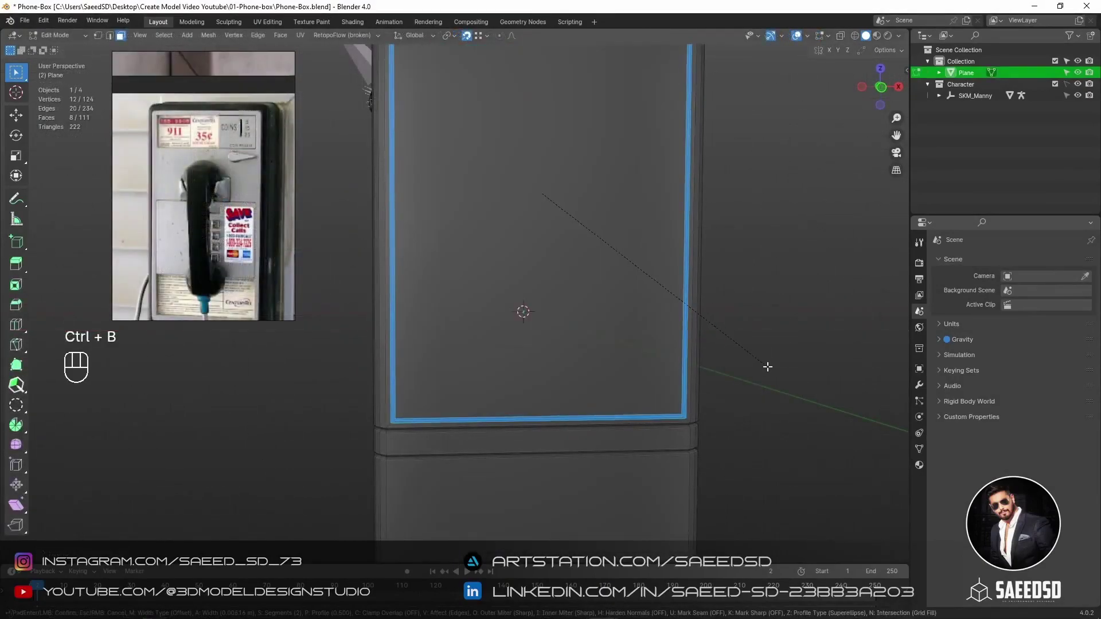
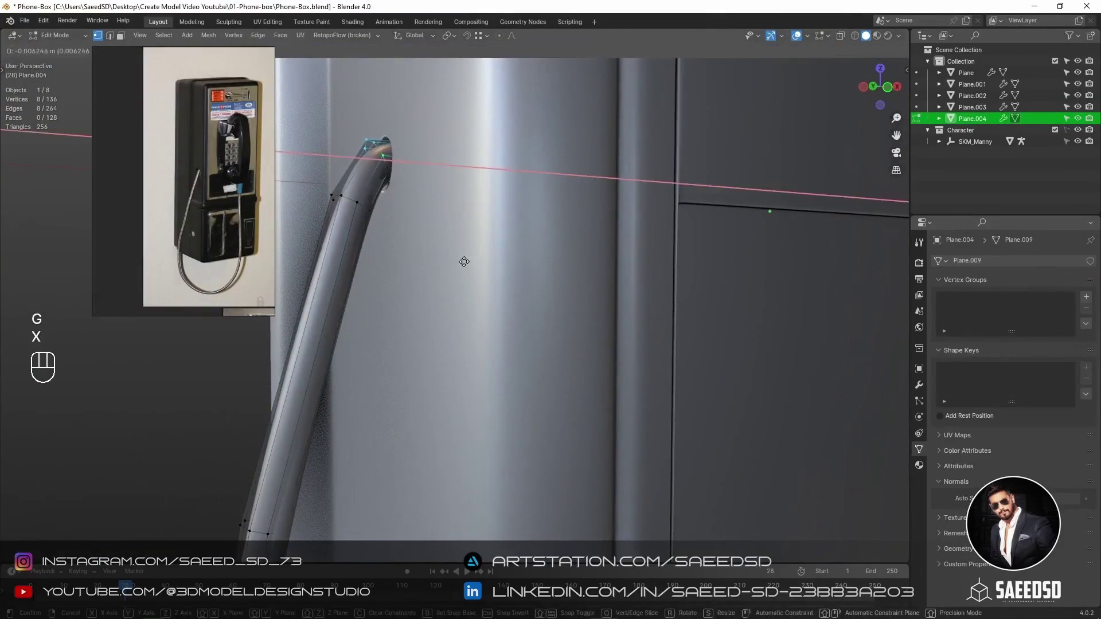
Select the payphone mesh in the viewport after building the handset and keypad parts.
click(472, 262)
Leave Edit Mode to review the whole payphone and add the WeightedNormal modifier.
key(Tab)
click(181, 388)
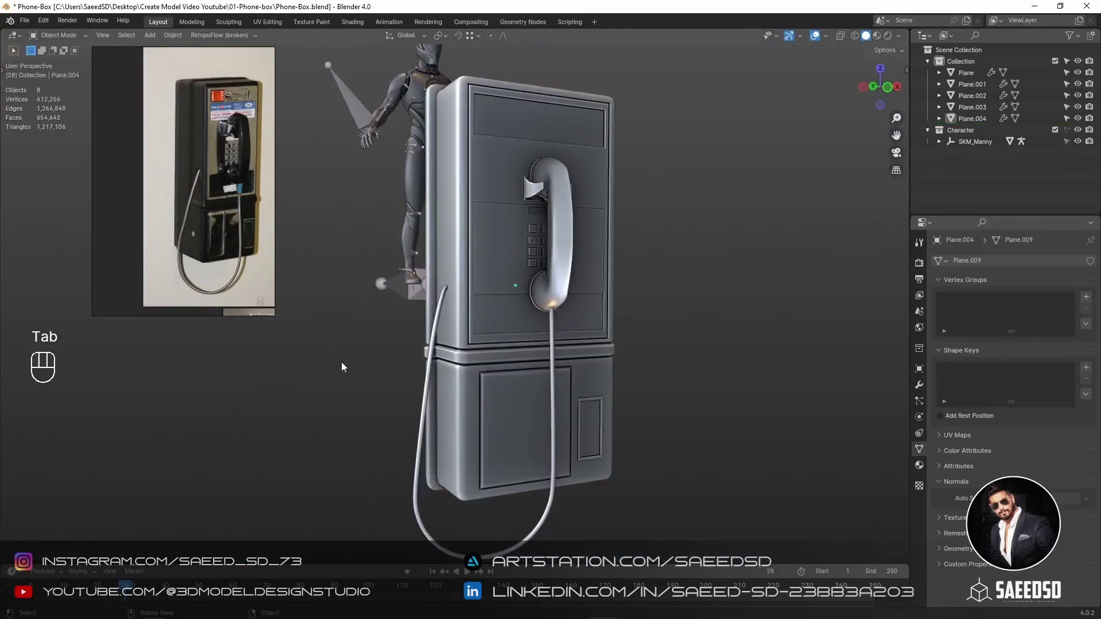
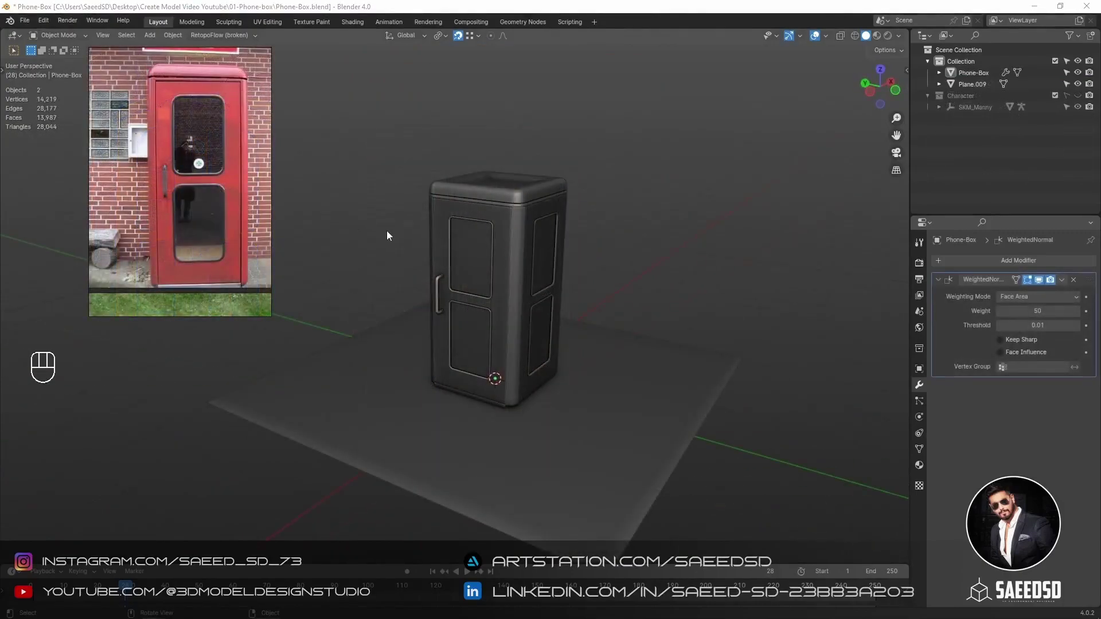
Hide the ground plane and select the Phone-Box object for FBX export to RizomUV.
click(488, 487)
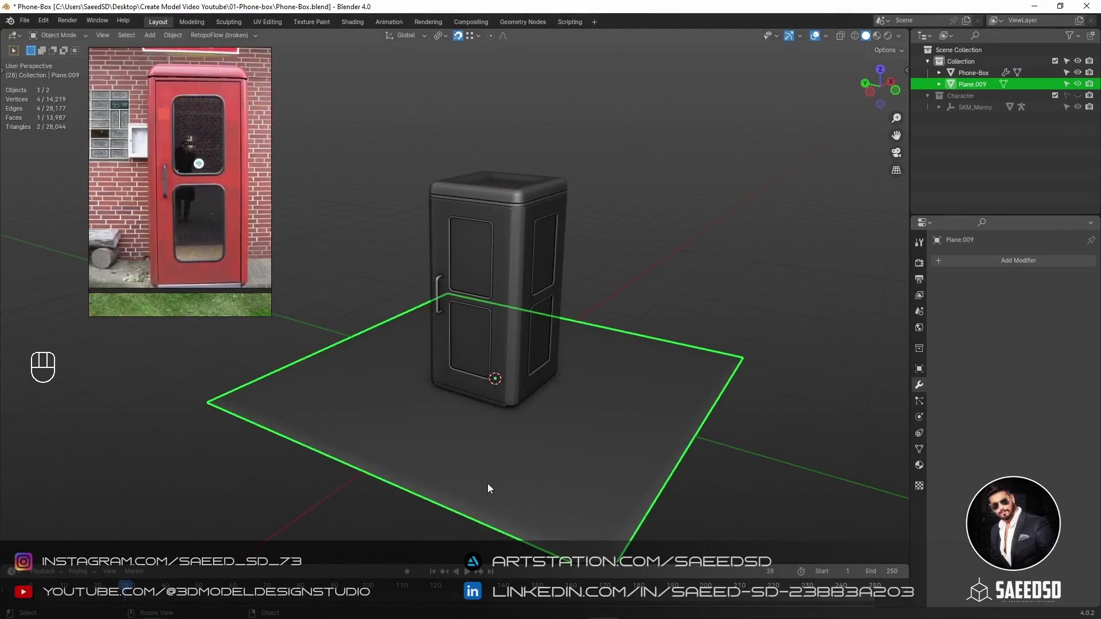
key(h)
click(469, 439)
click(485, 331)
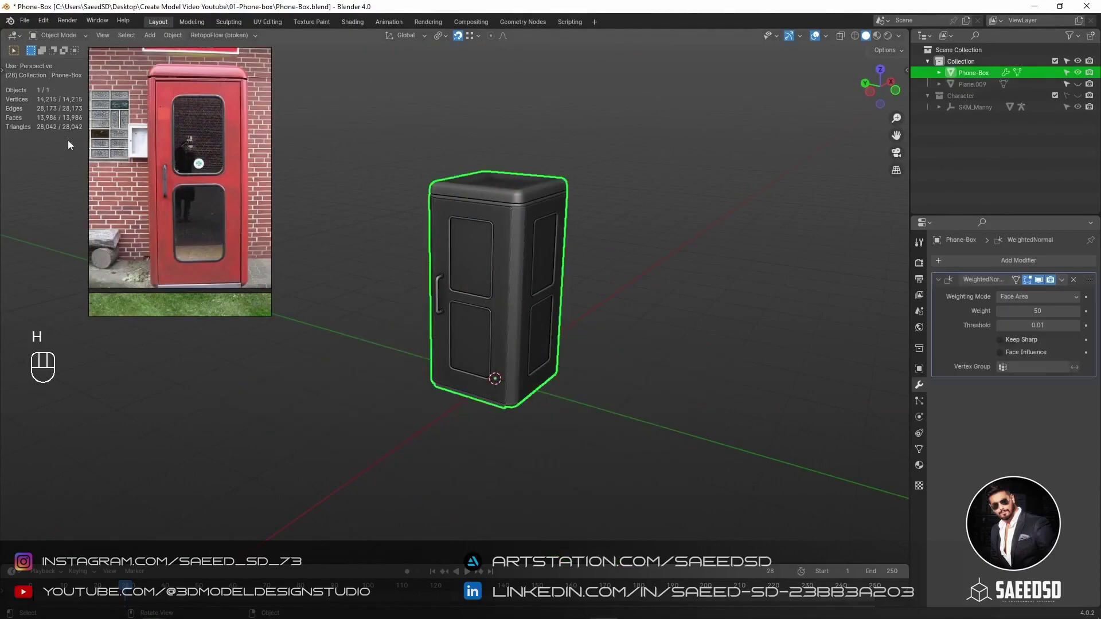